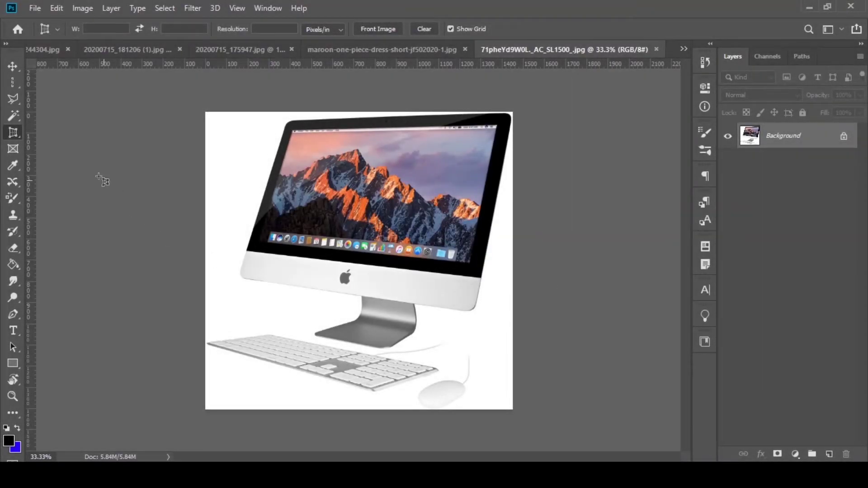
Bring up the Crop tool group's flyout to select the Perspective Crop Tool
right_click(18, 137)
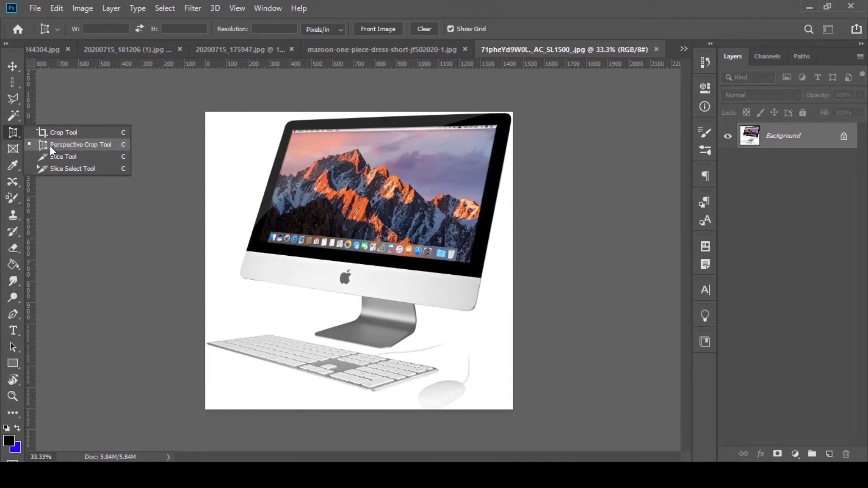
Mark the monitor screen's corners and commit the perspective crop to the straightened screen
click(52, 153)
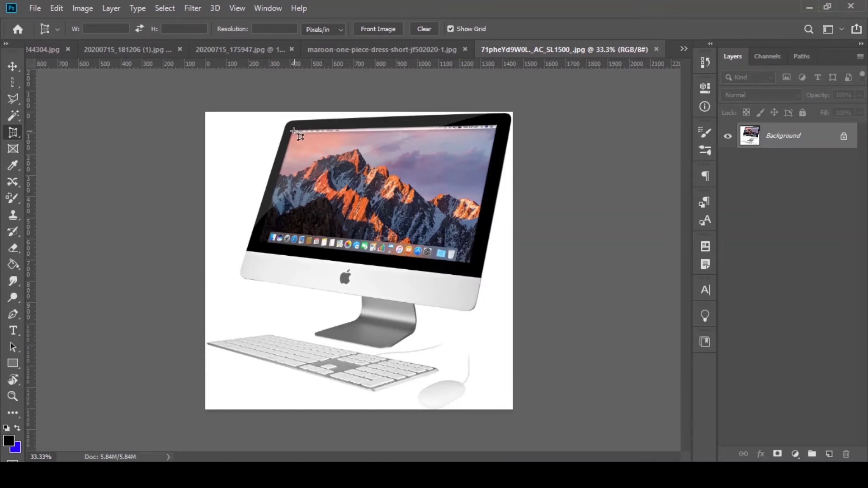
click(297, 129)
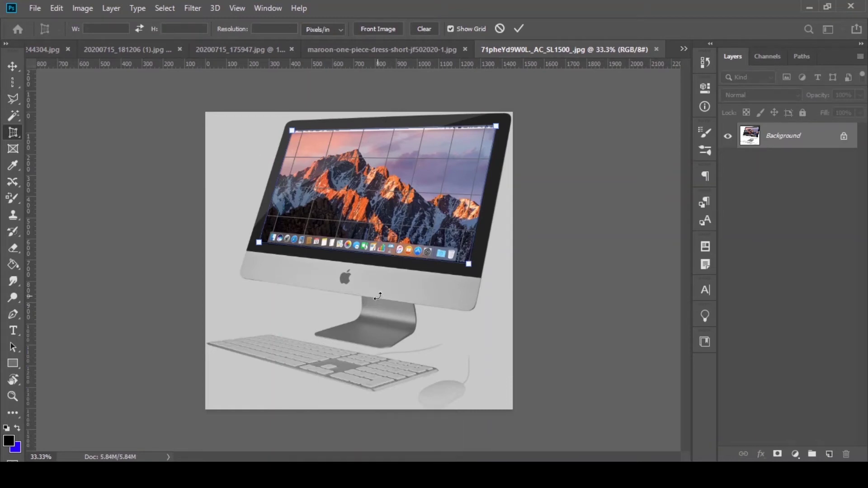
key(Return)
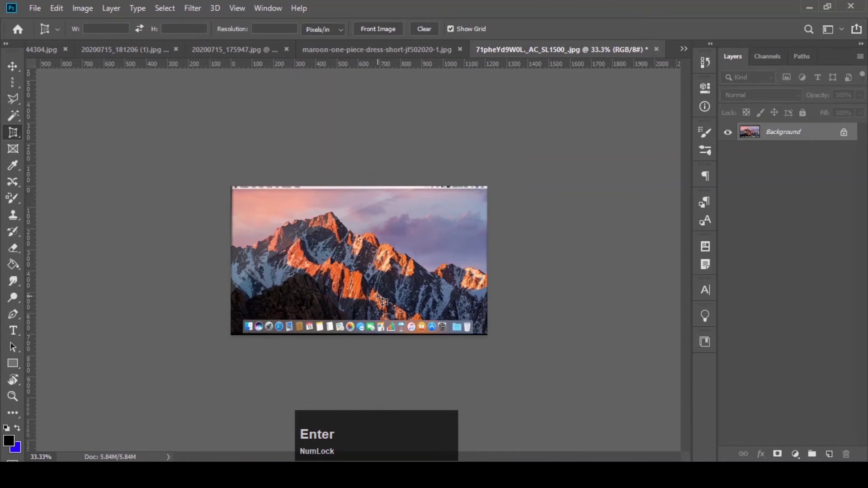